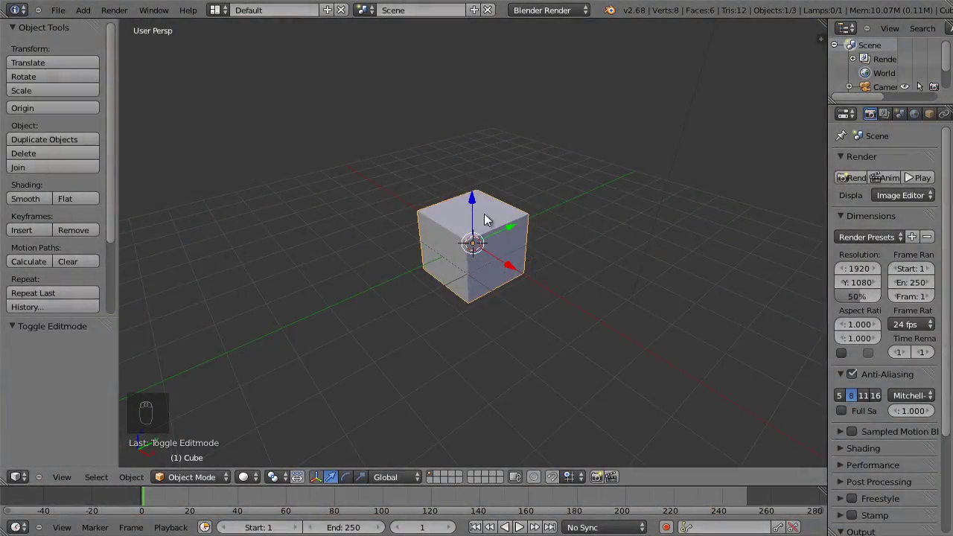
Select the cube and switch it into Edit Mode
drag(487, 234, 492, 204)
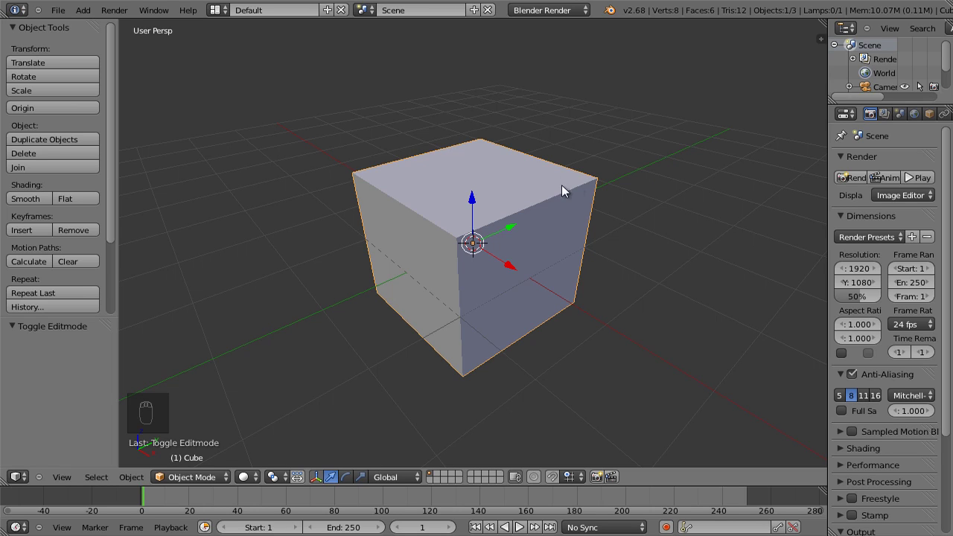
right_click(579, 194)
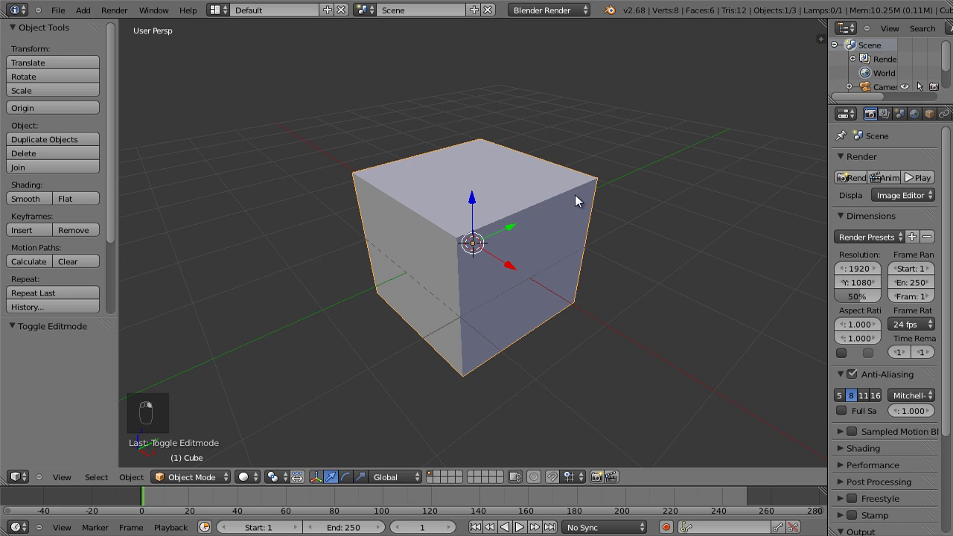
key(Tab)
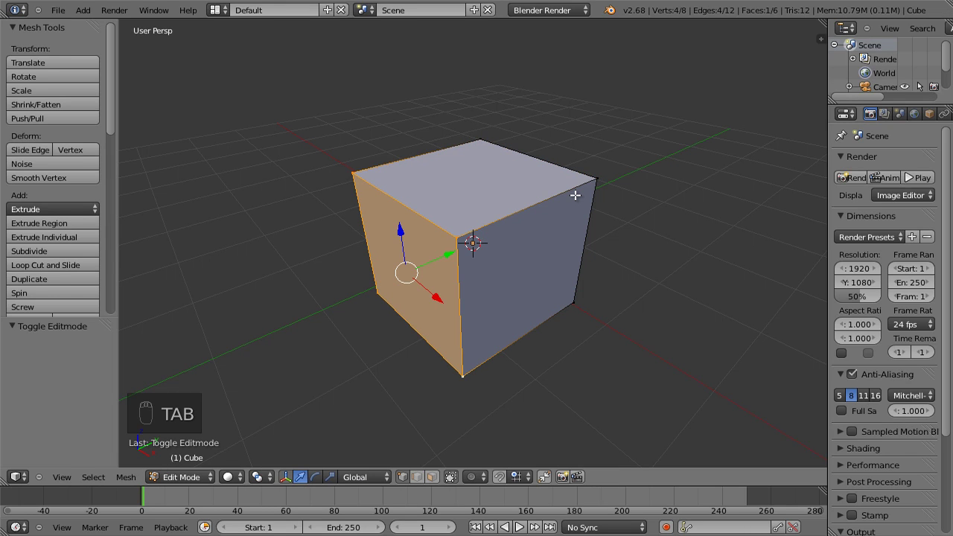
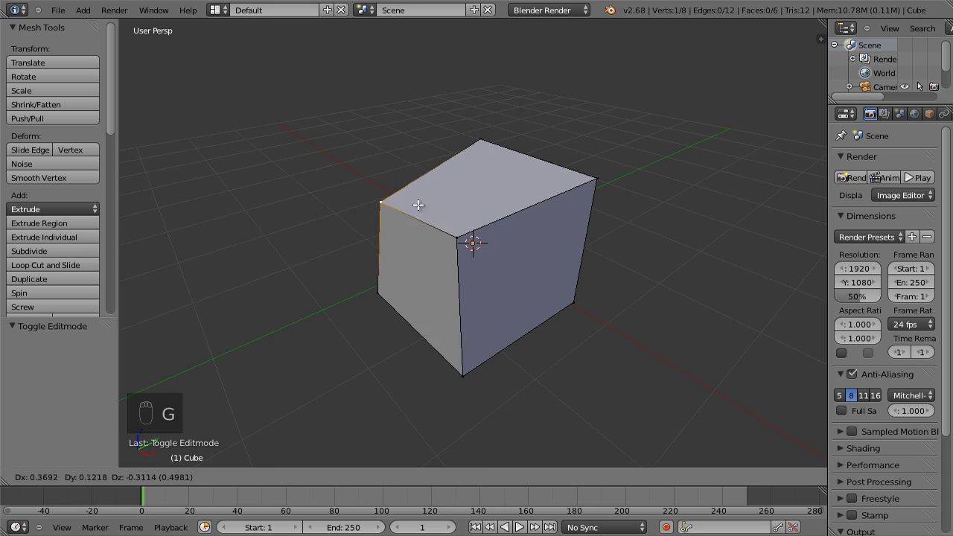
Grab one corner vertex and start moving it outward with G
drag(415, 201, 394, 184)
middle_click(395, 196)
drag(352, 177, 376, 152)
key(g)
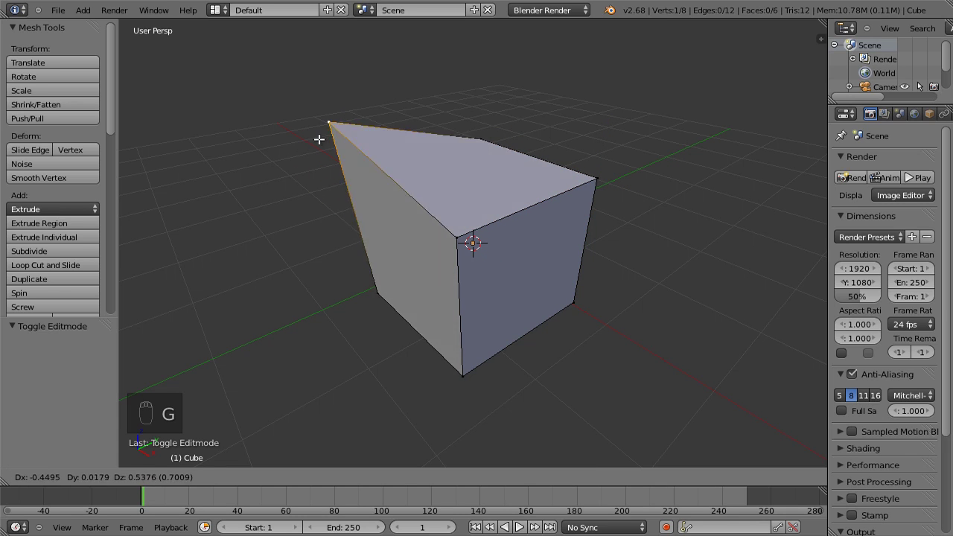
Cancel the move so the cube keeps its shape, then select its top-left edge
drag(358, 174, 453, 233)
drag(453, 233, 460, 242)
drag(452, 241, 382, 195)
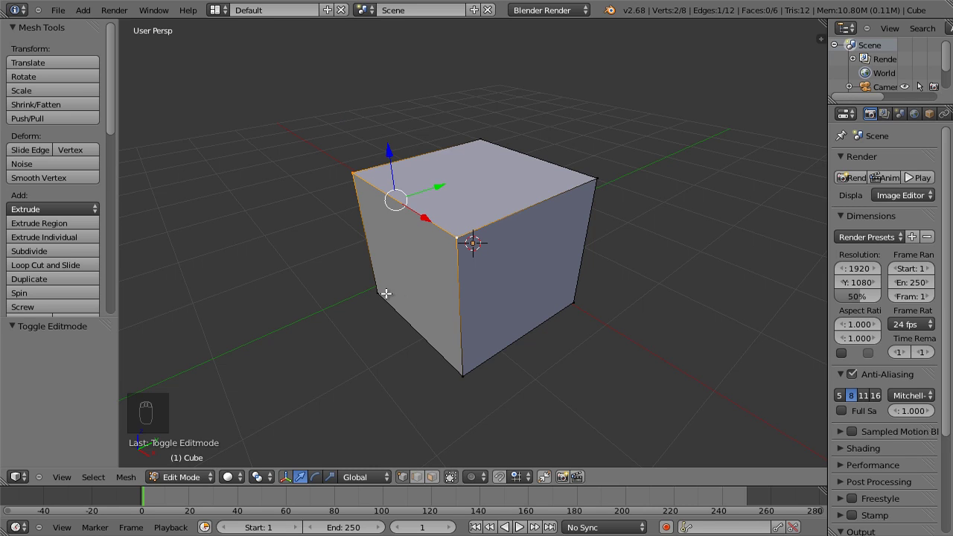
Switch to face select and pick the cube's left front face
drag(381, 299, 361, 277)
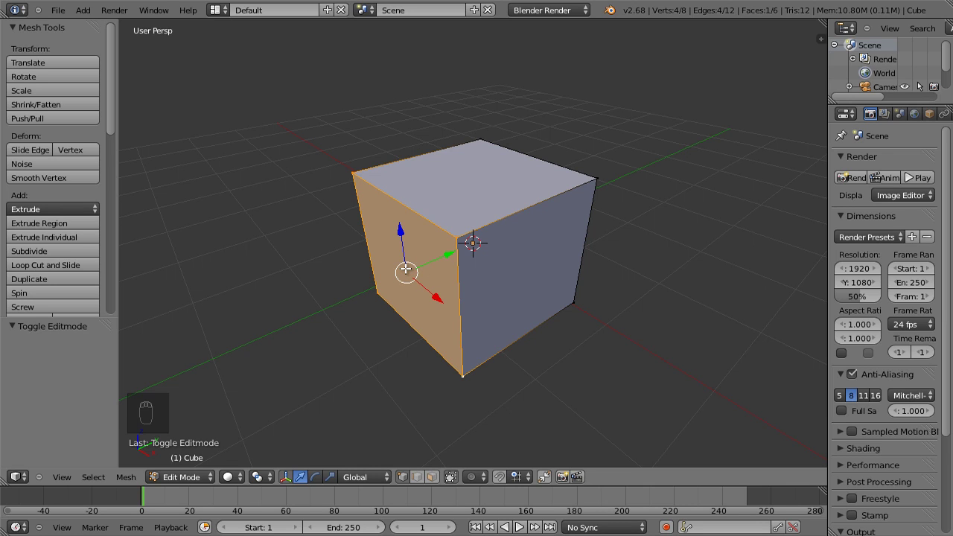
drag(516, 234, 211, 212)
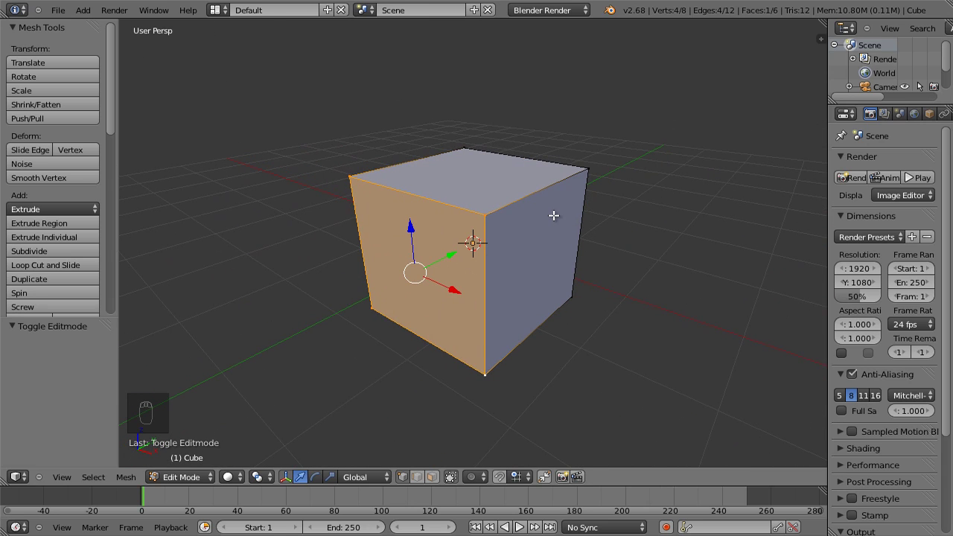
drag(464, 217, 538, 217)
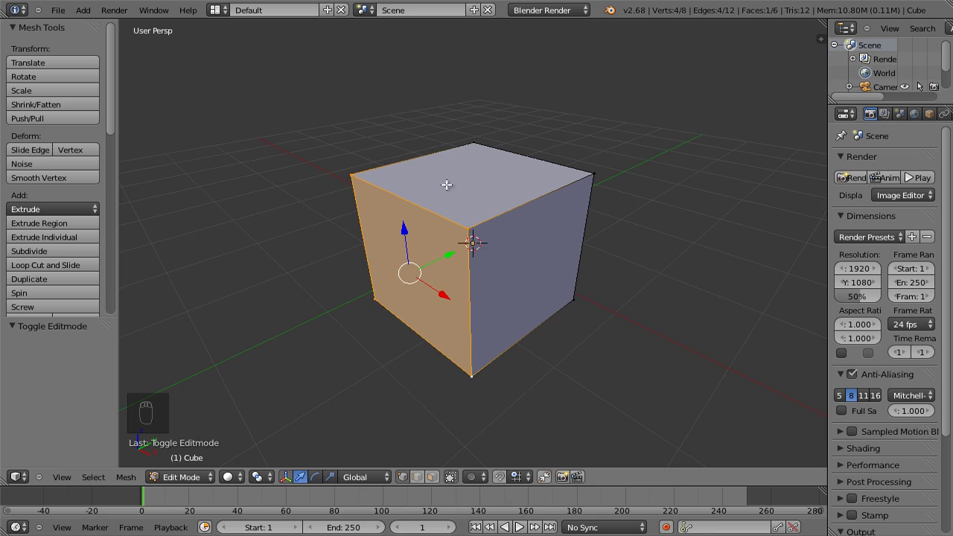
drag(362, 174, 372, 299)
drag(471, 146, 396, 209)
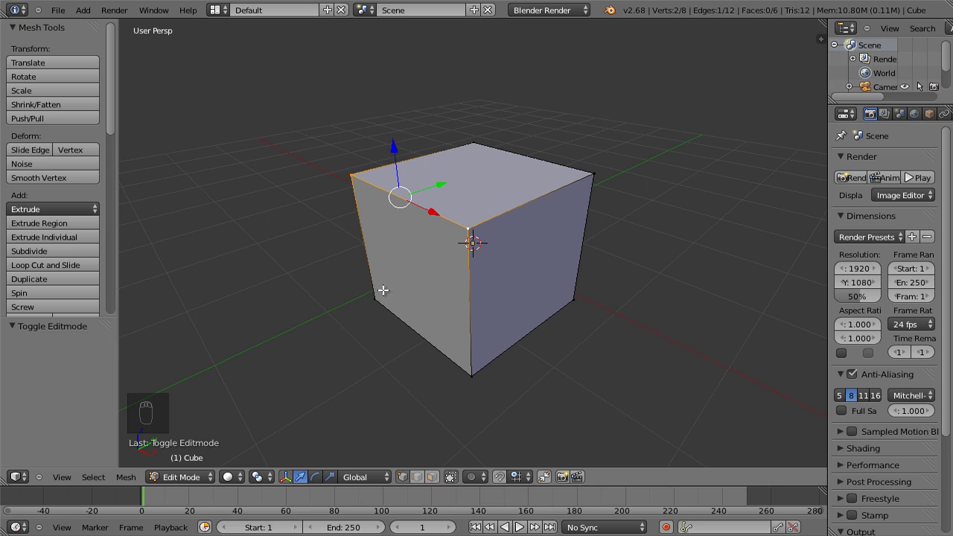
drag(369, 301, 388, 242)
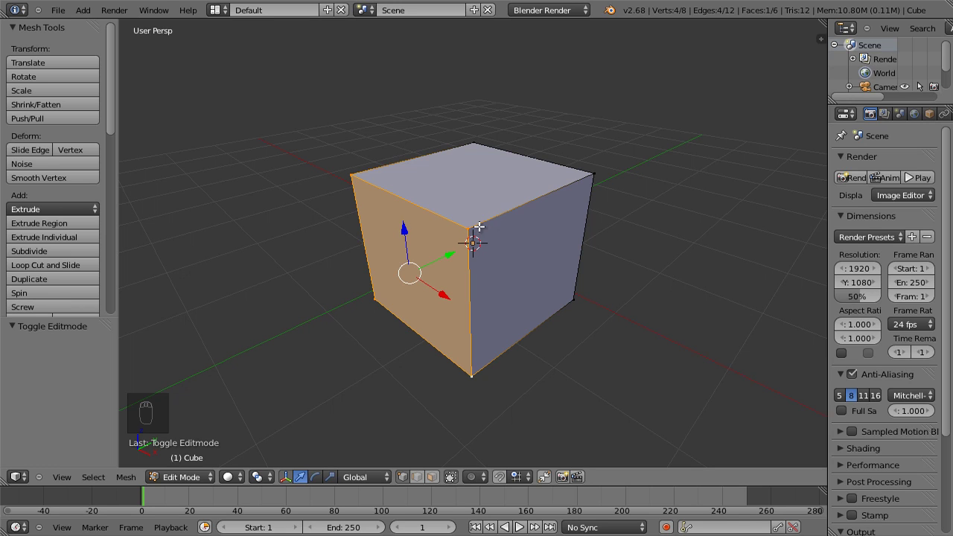
drag(475, 223, 514, 225)
key(g)
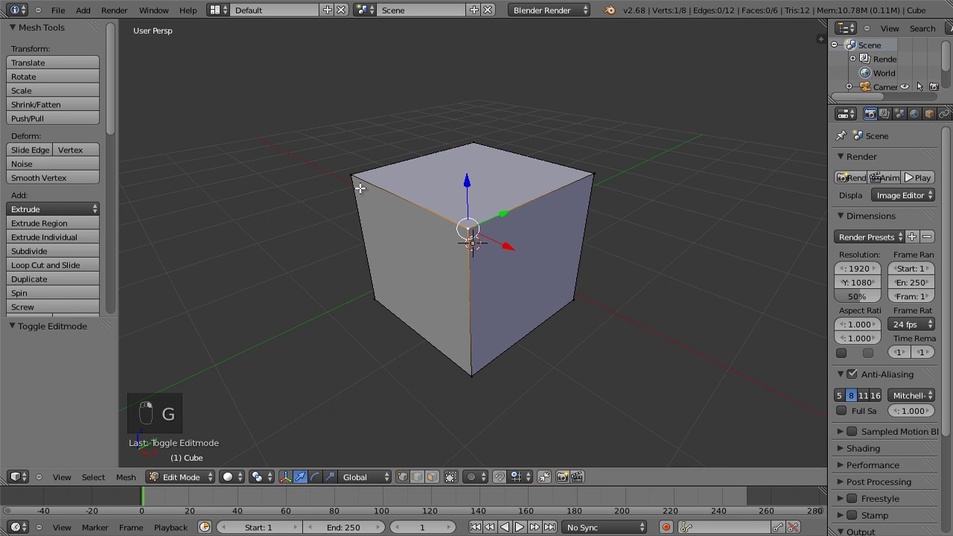